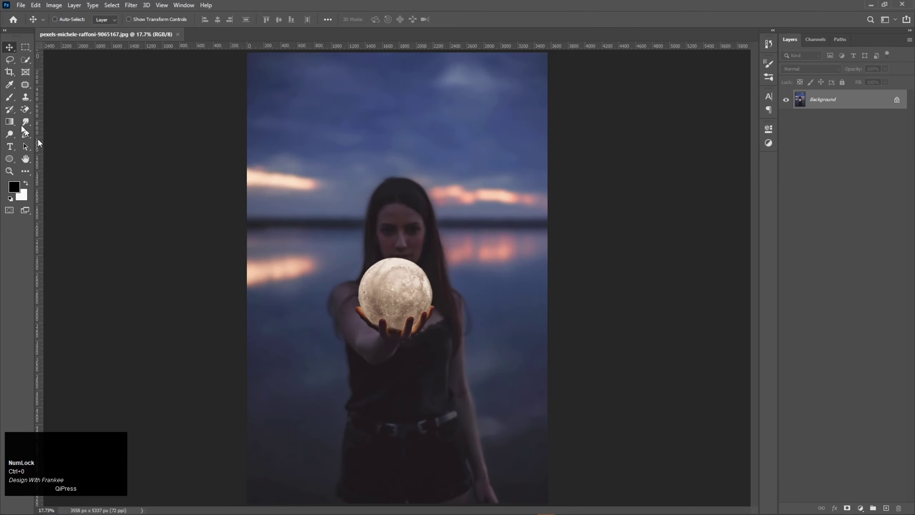
Step: Choose the Quick Selection Tool to paint a selection over the moon and hand
right_click(27, 65)
click(42, 73)
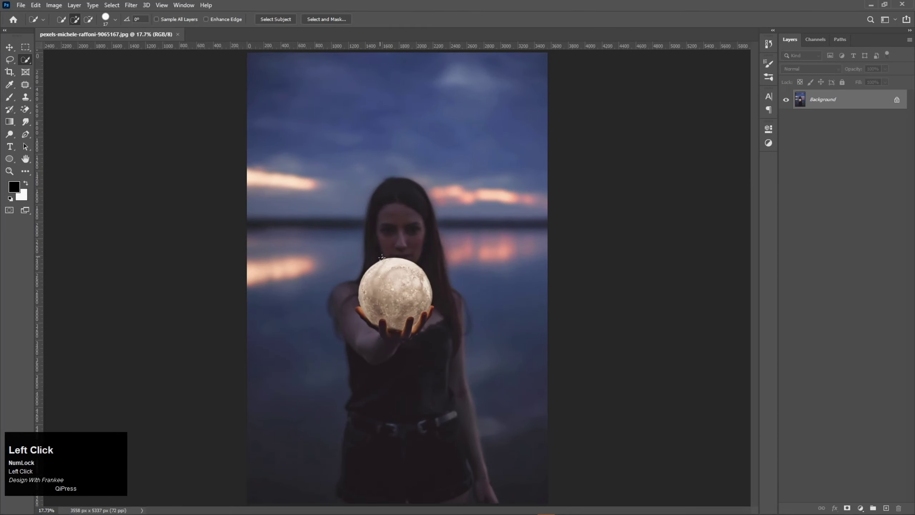
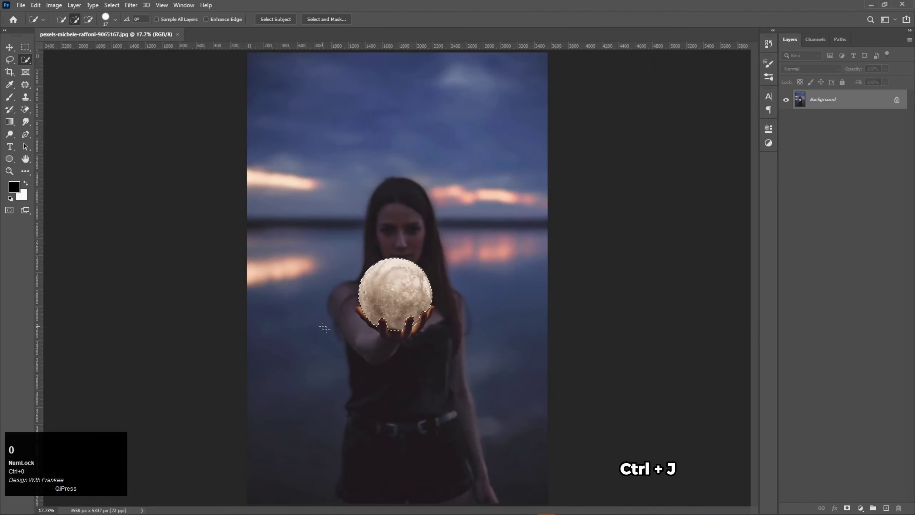
Step: Copy the moon and hand to Layer 1 with Ctrl+J, then reselect the Background layer
key(ctrl+j)
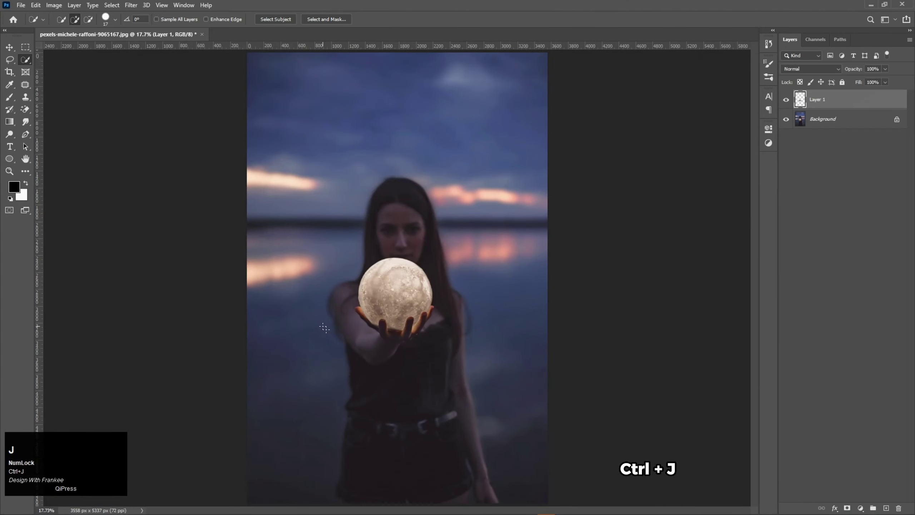
key(v)
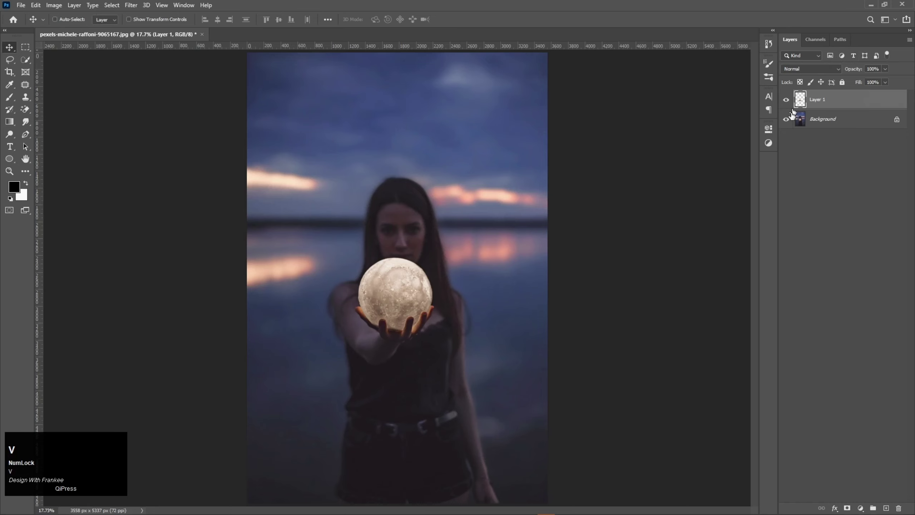
click(794, 123)
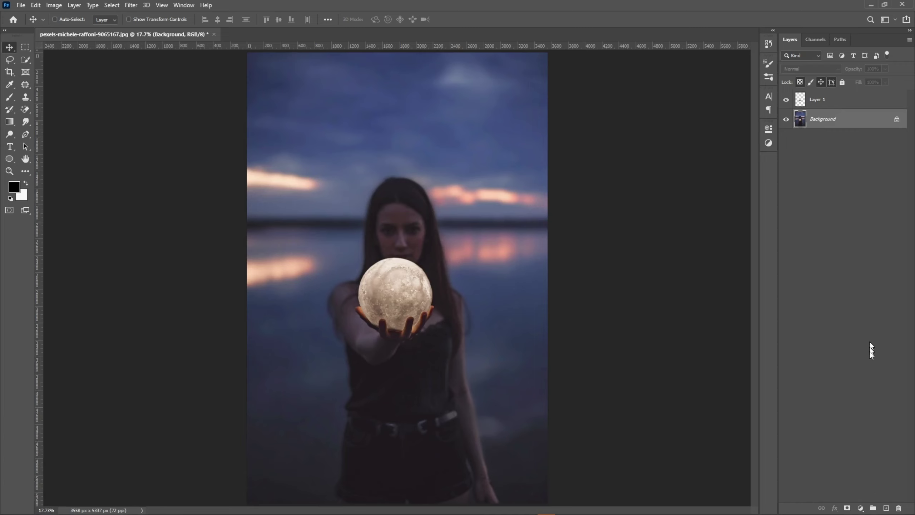
Step: Add a Brightness/Contrast adjustment set to brightness -12 and contrast 35
click(862, 510)
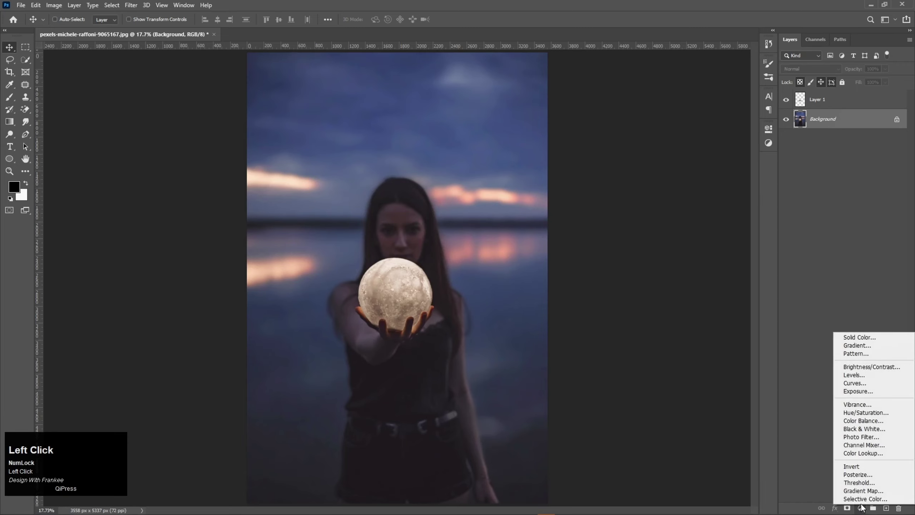
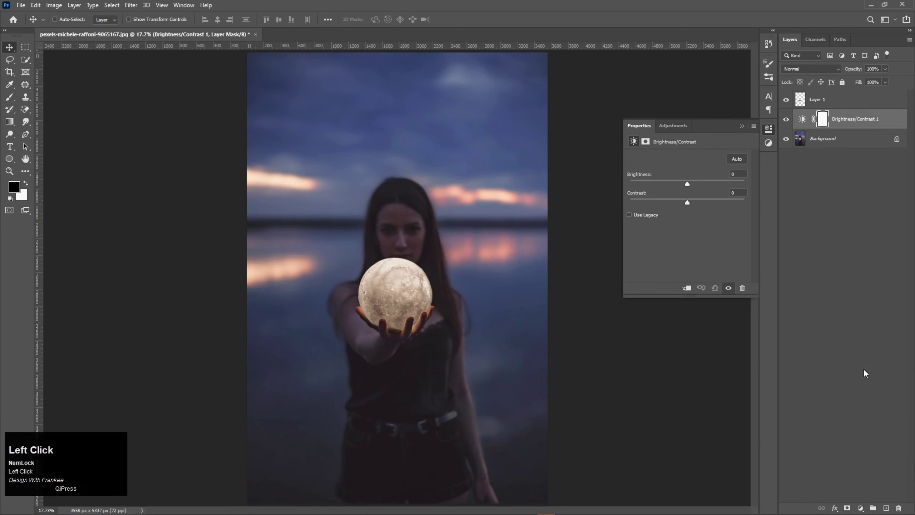
click(689, 207)
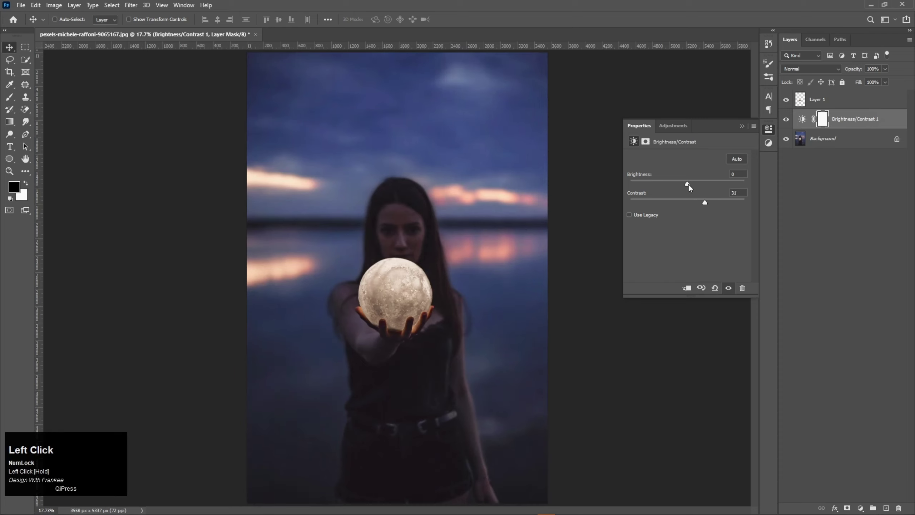
drag(694, 189, 686, 189)
click(684, 189)
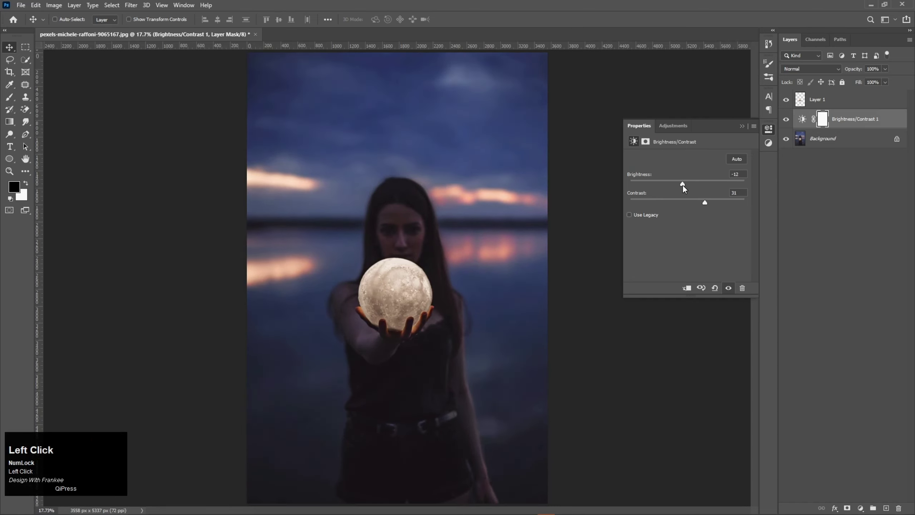
click(684, 189)
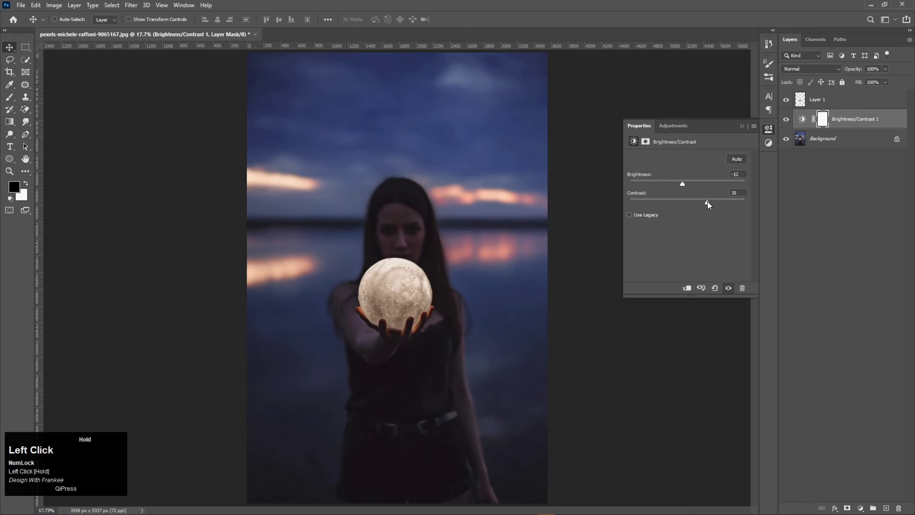
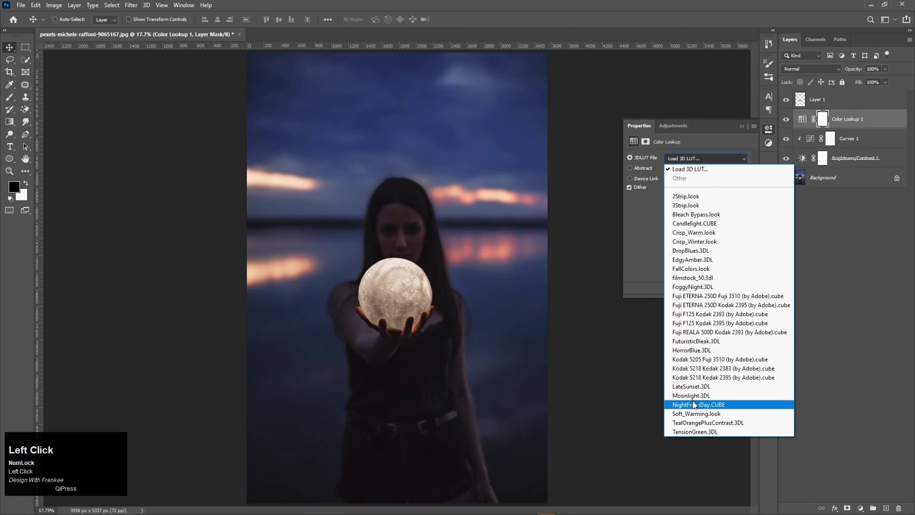
Step: Add a NightFromDay Color Lookup layer above Curves and set its opacity to 30%
drag(694, 401, 845, 74)
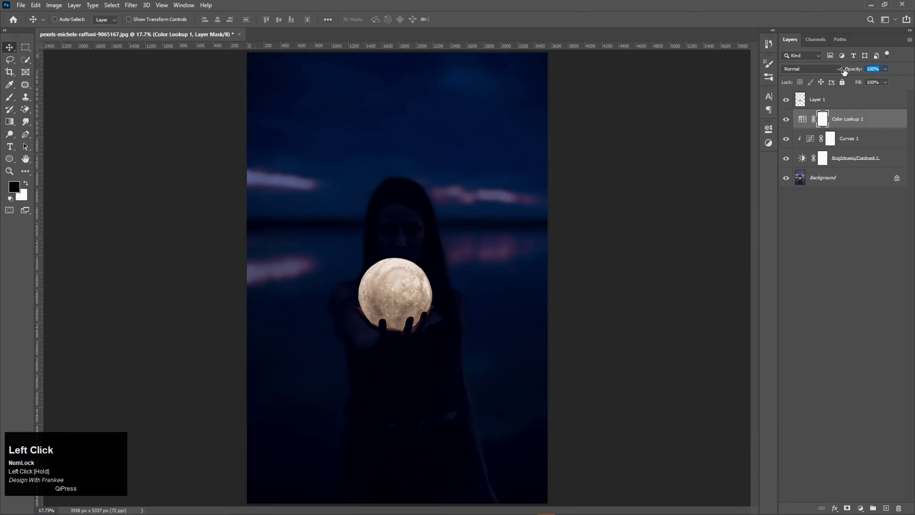
text(30)
key(Return)
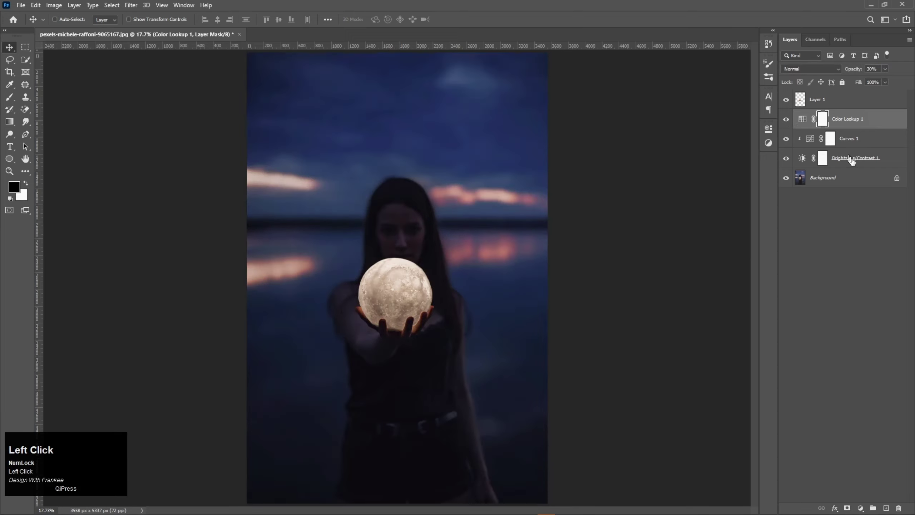
Step: Group the three adjustment layers as 'Dark Background' and reselect the moon layer
click(857, 165)
key(ctrl+g)
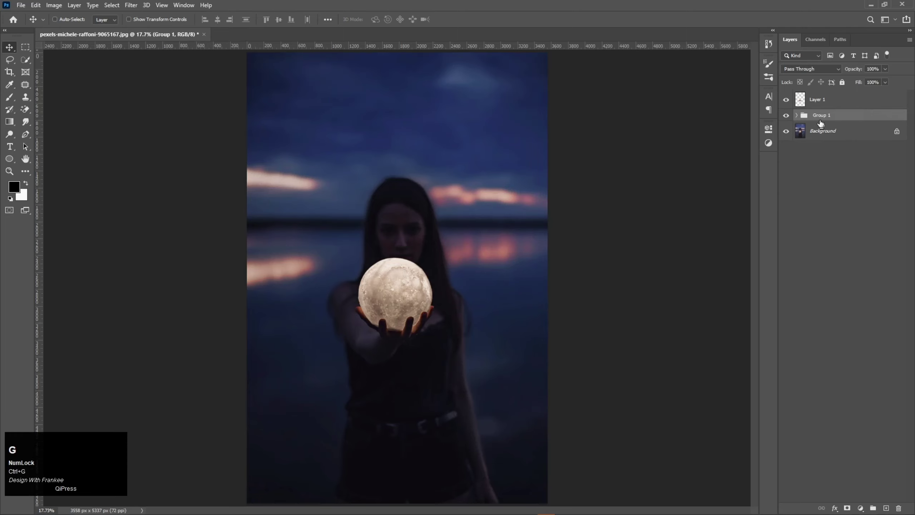
click(823, 121)
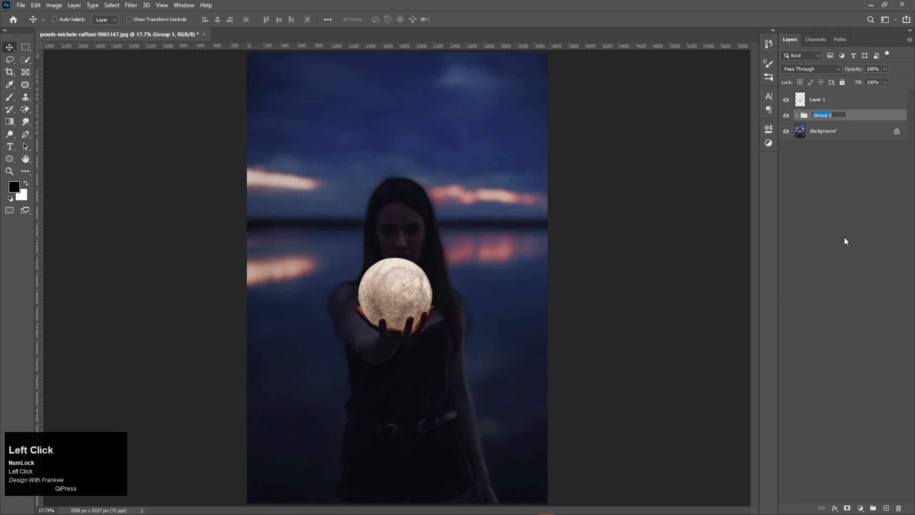
text(ark)
key(space)
key(shift+b)
key(a)
text(ckground)
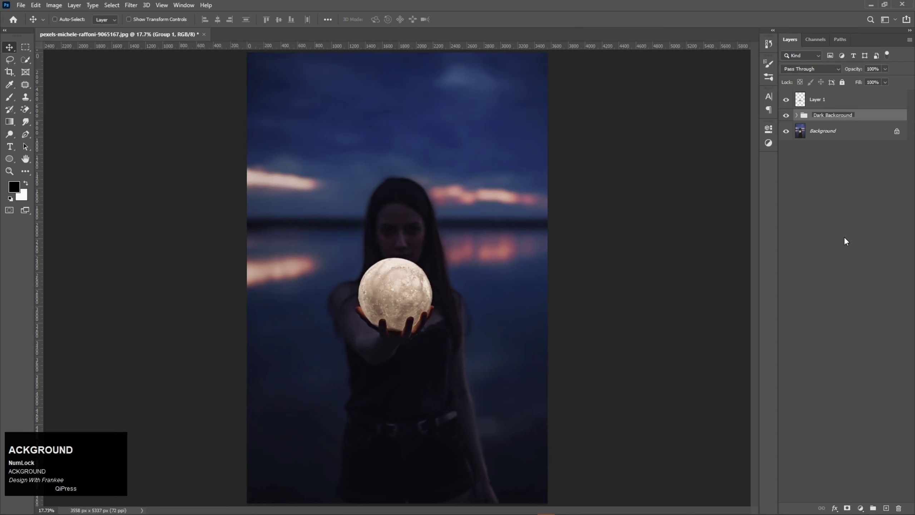
key(Return)
click(820, 242)
Step: Make the moon a smart object, duplicate it on Screen blending and apply a Gaussian Blur
right_click(831, 105)
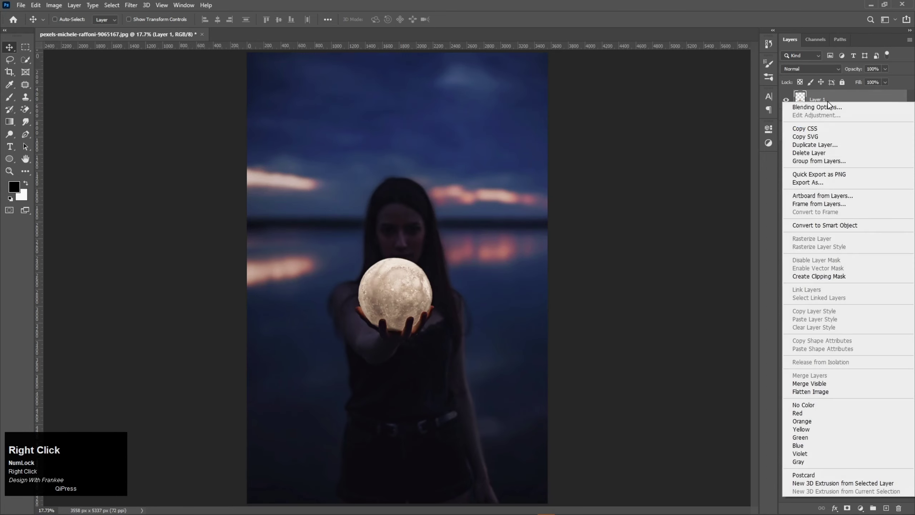
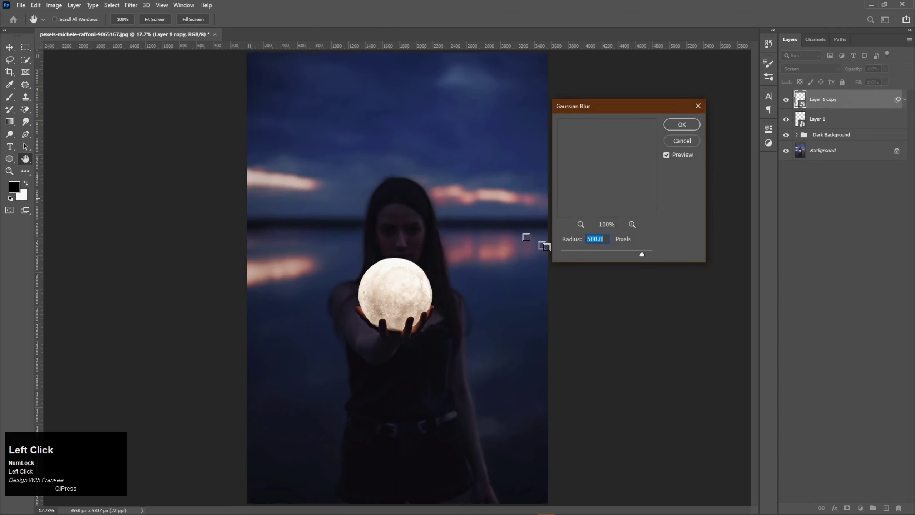
key(5)
drag(598, 111, 687, 132)
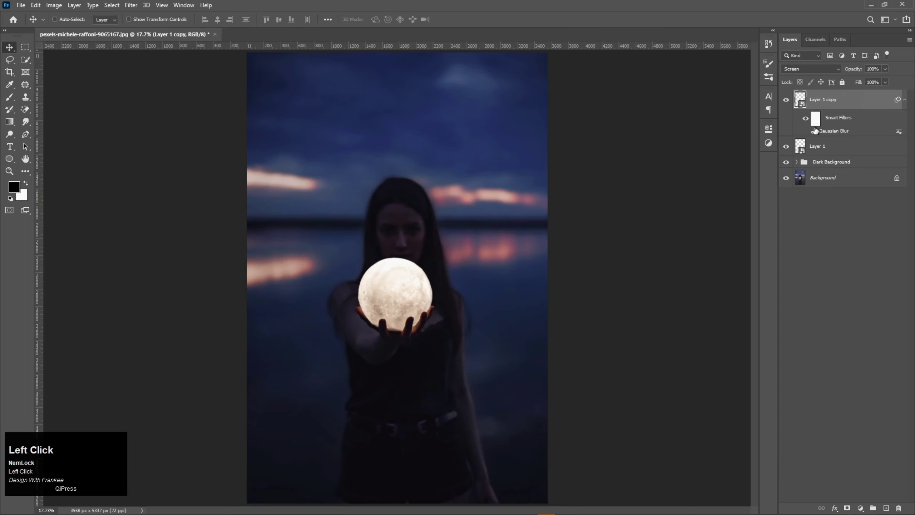
Step: Duplicate the glow layer repeatedly with Gaussian Blur radii 50, 150, 300 and 500 px
drag(839, 105, 840, 136)
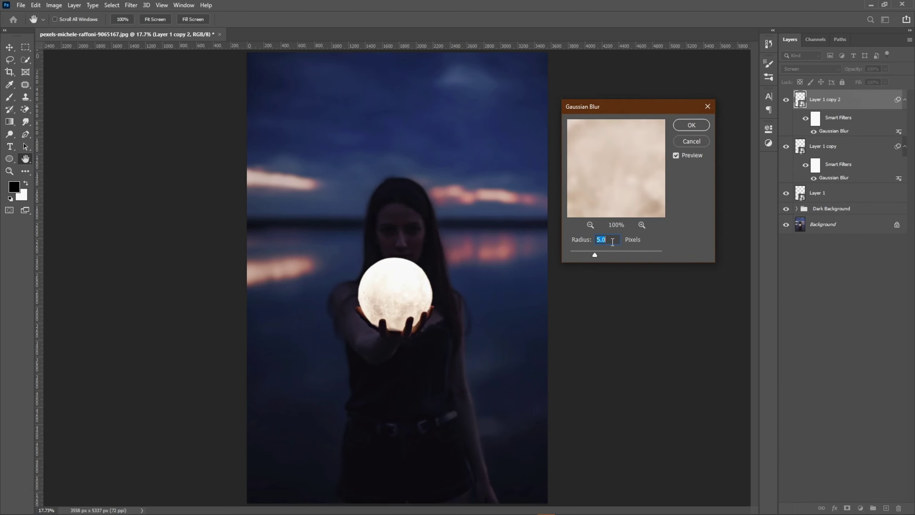
text(50)
key(Return)
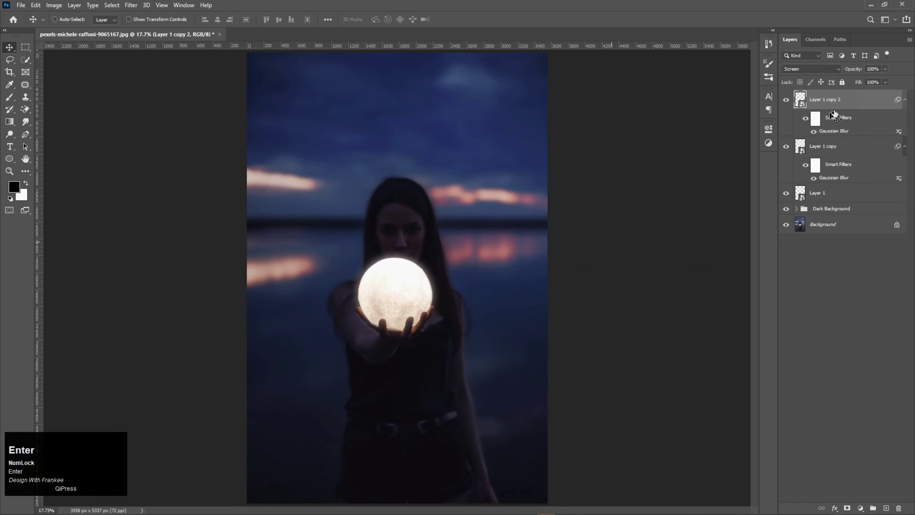
drag(842, 107, 837, 138)
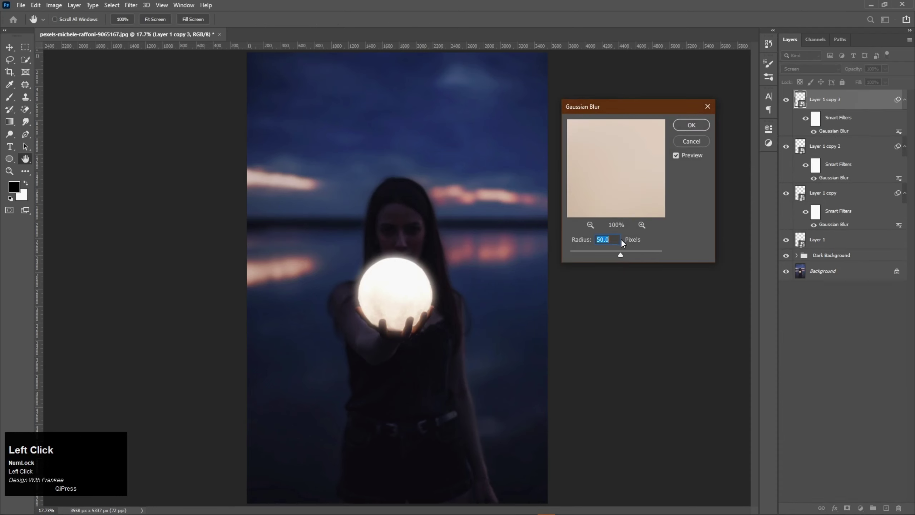
text(150)
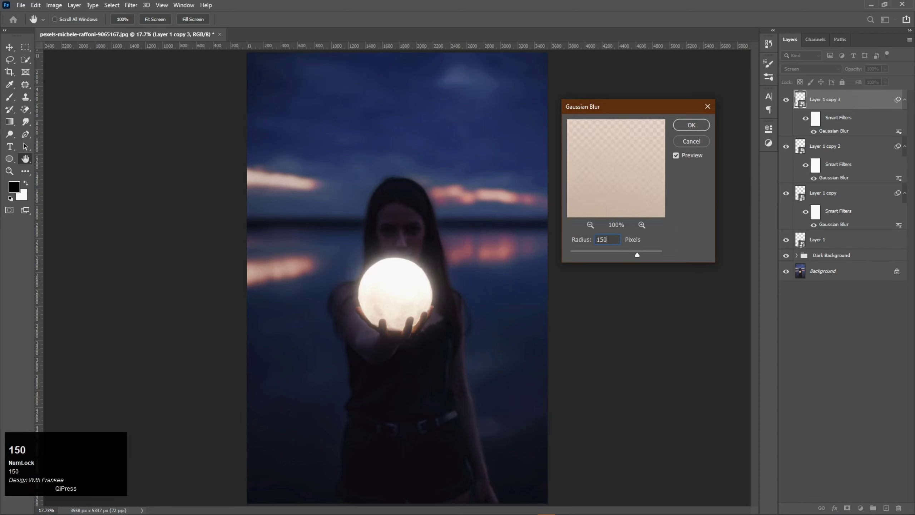
key(Return)
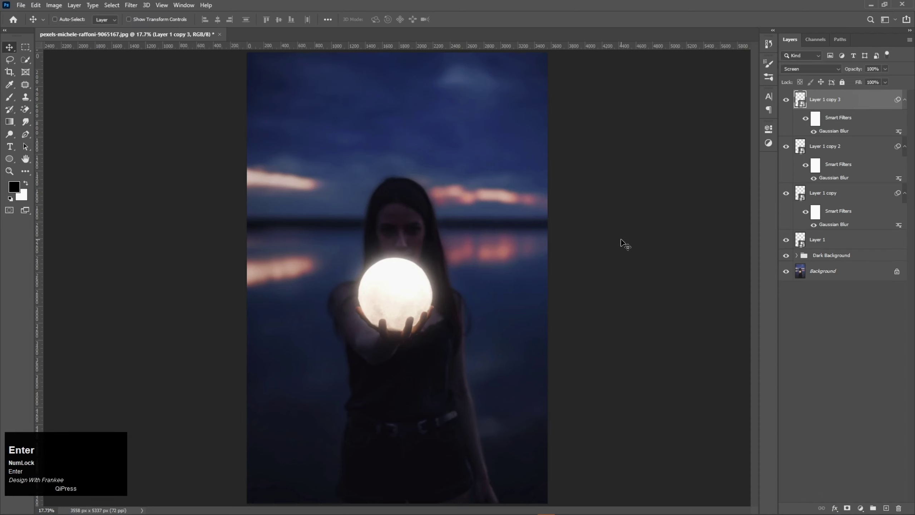
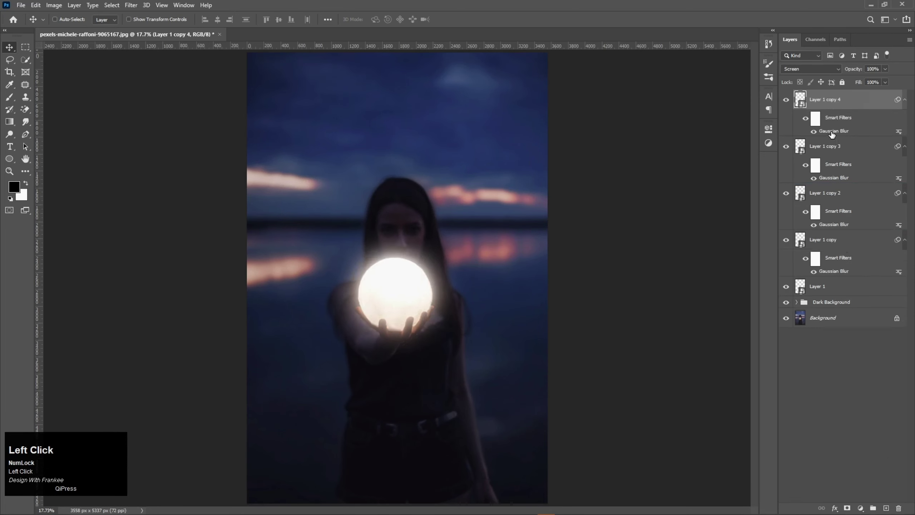
text(300)
key(Return)
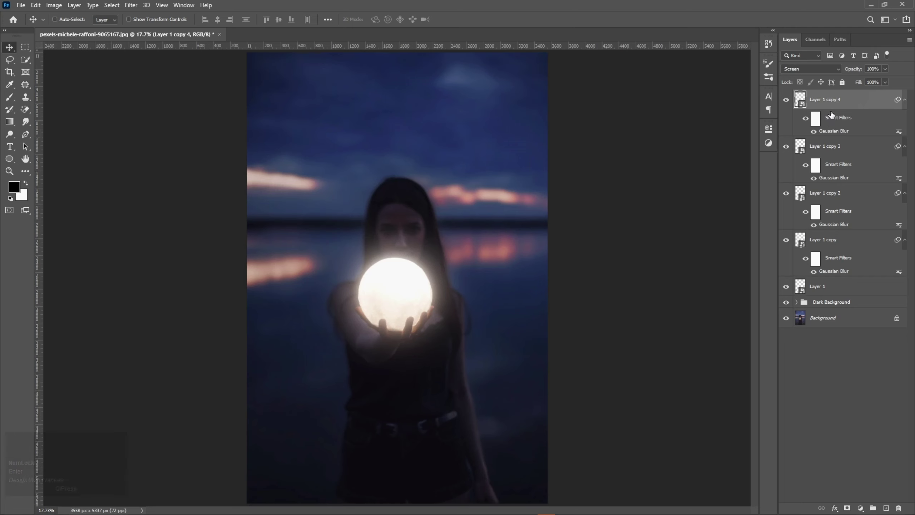
drag(847, 104, 831, 134)
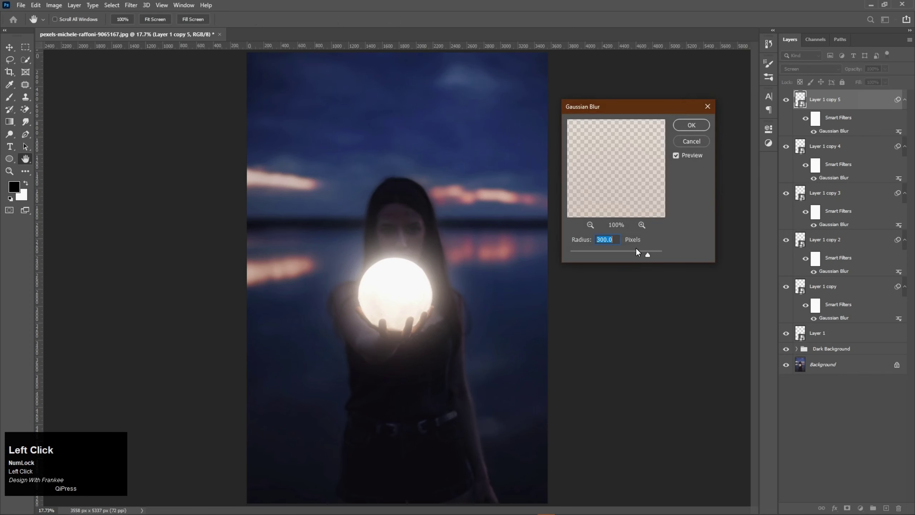
text(500)
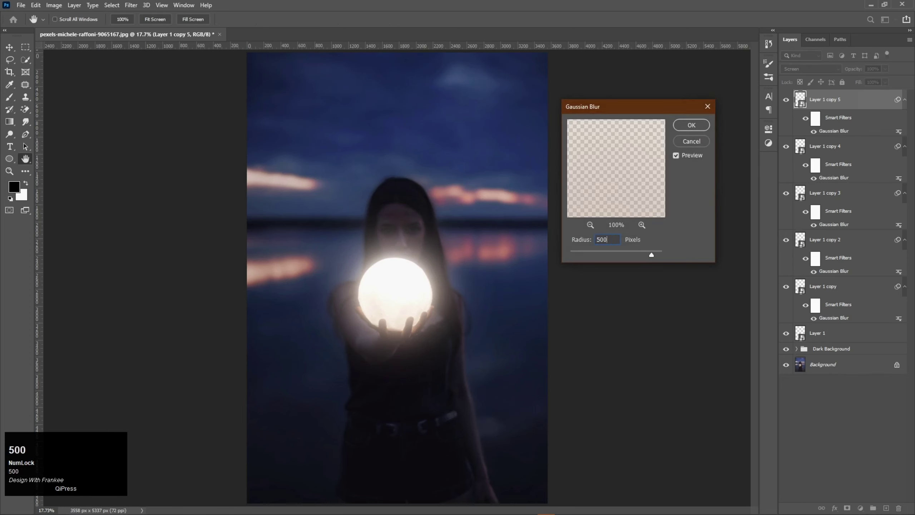
key(Return)
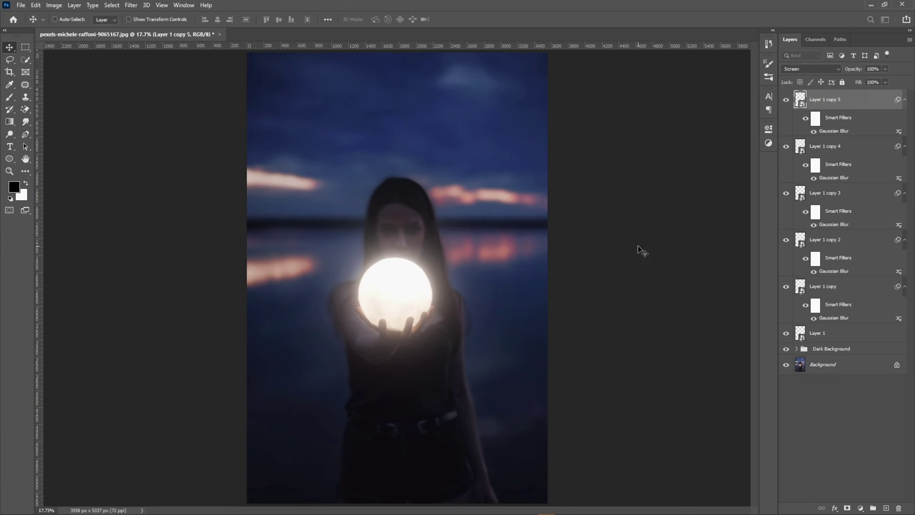
Step: Group the moon and all glow copies into a group named 'Moon'
key(Return)
click(853, 340)
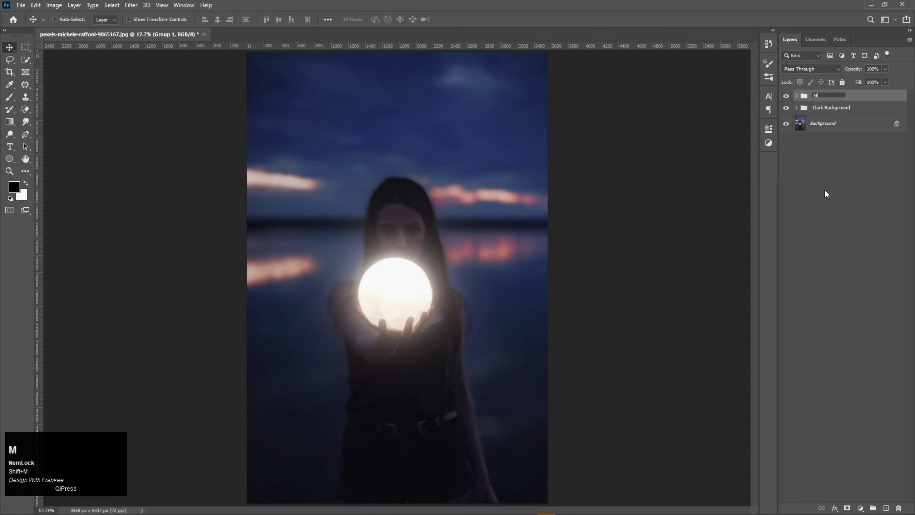
text(oon)
key(Return)
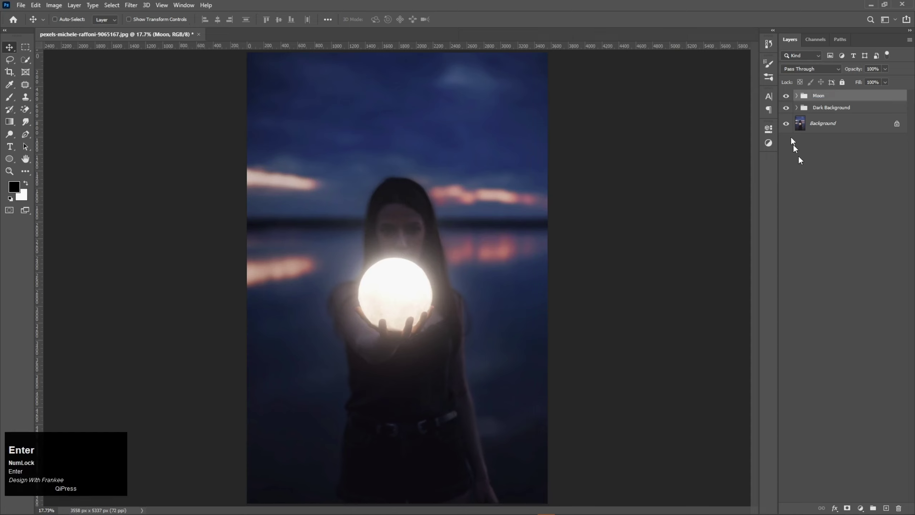
Step: Add a colorized Hue/Saturation layer on the Moon group at hue 280, saturation 34
click(790, 100)
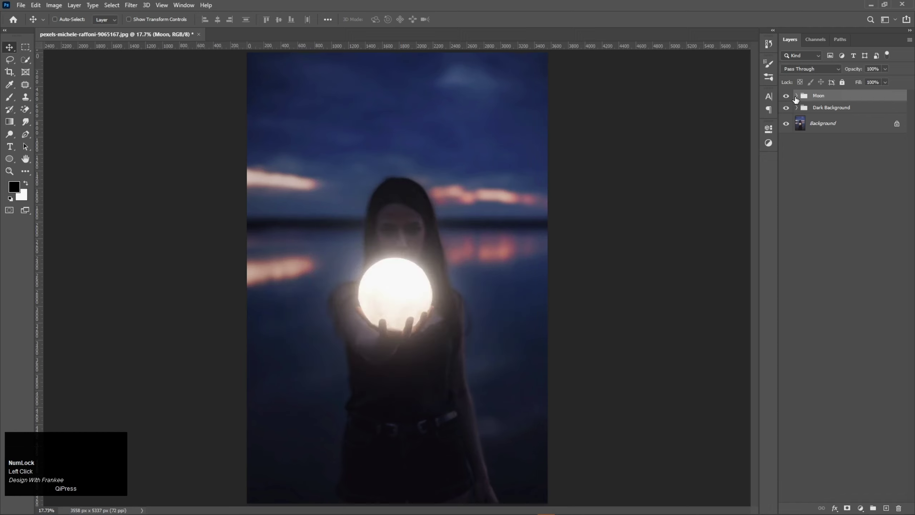
drag(865, 507, 720, 210)
drag(721, 209, 666, 217)
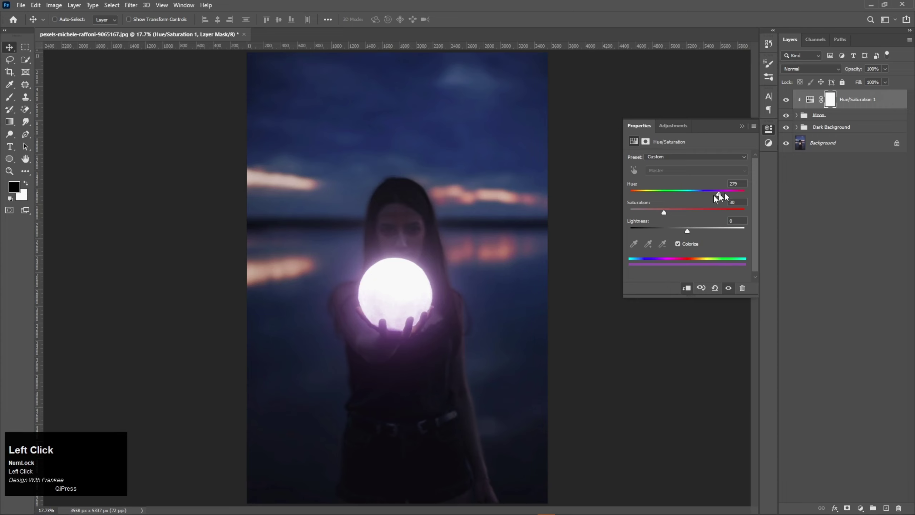
scroll(up, 3)
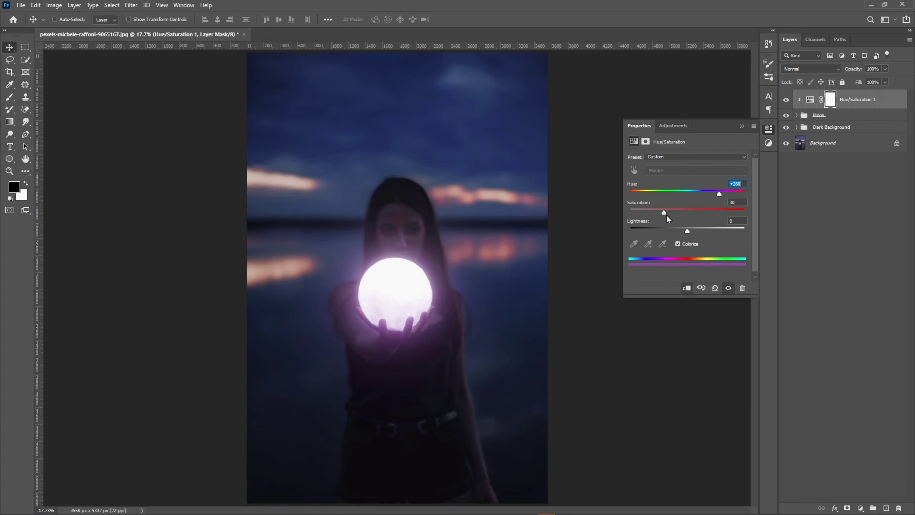
scroll(up, 3)
drag(665, 217, 744, 131)
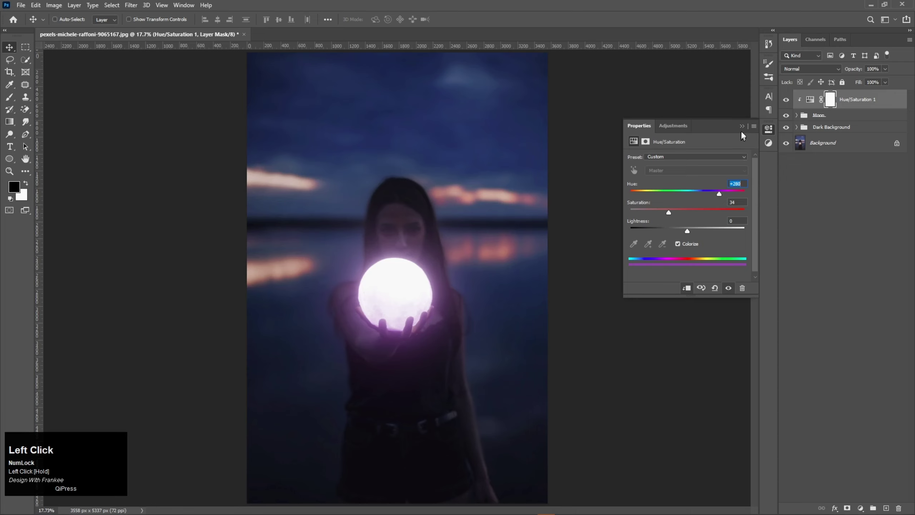
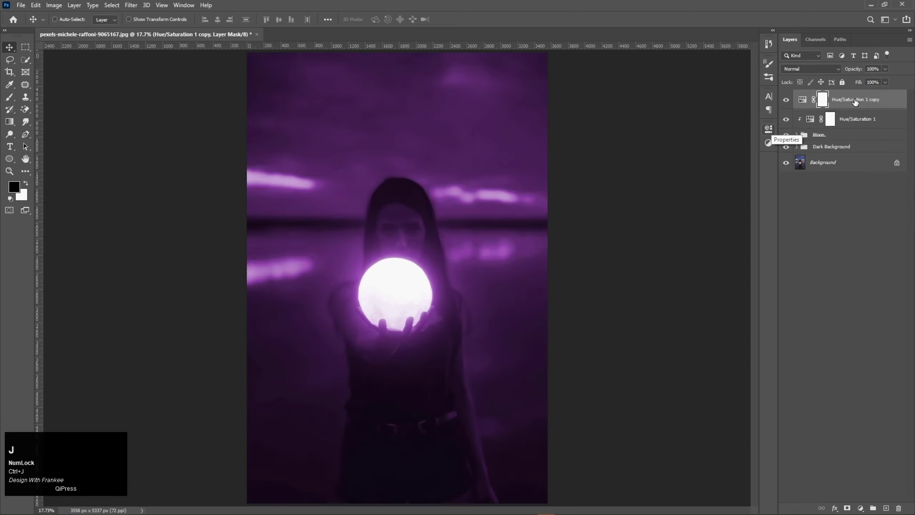
Step: Place a Hue/Saturation copy below Moon and split its Underlying black slider to about 22/101
drag(858, 103, 791, 137)
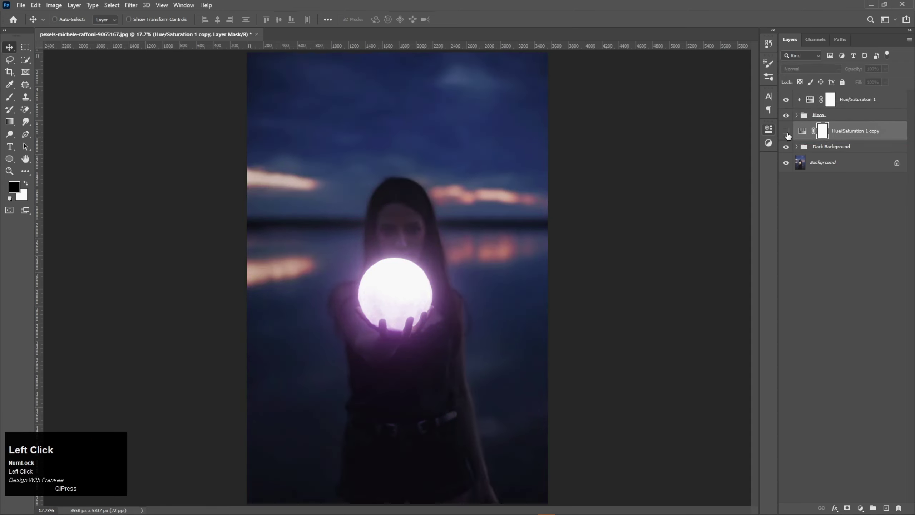
right_click(865, 135)
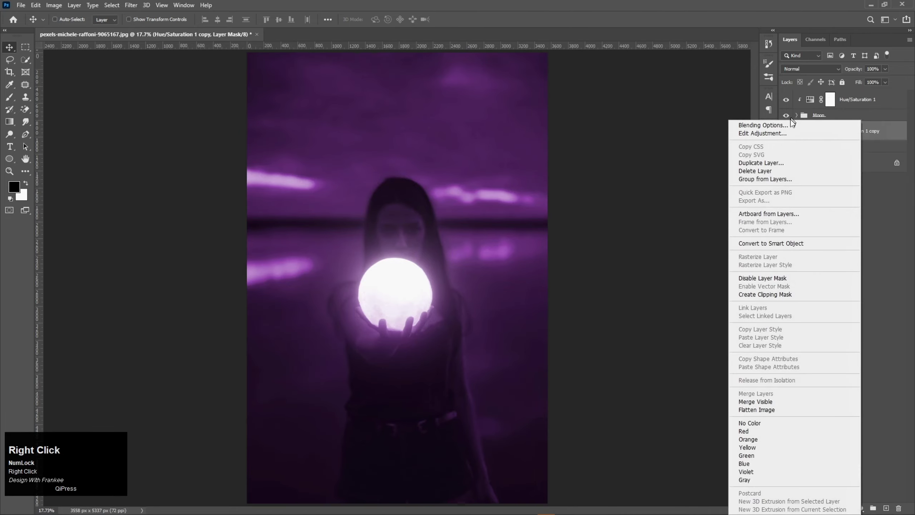
click(792, 130)
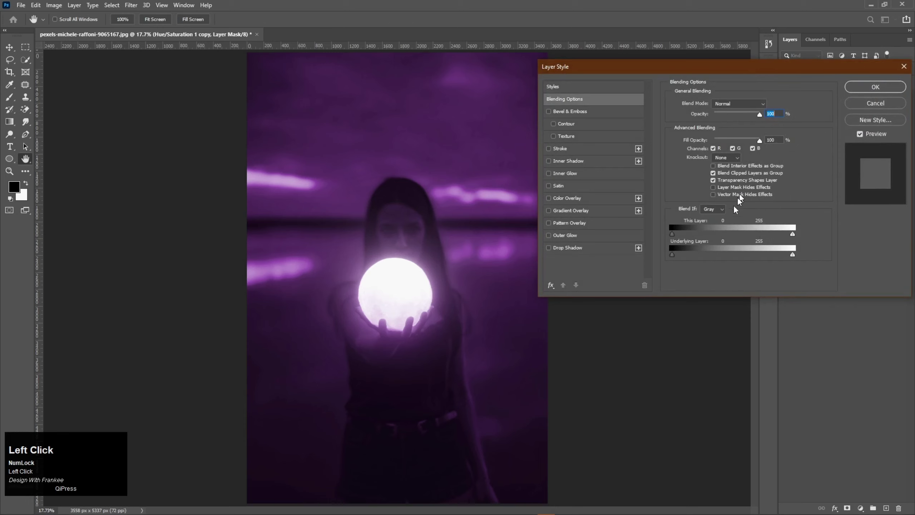
drag(678, 258, 694, 262)
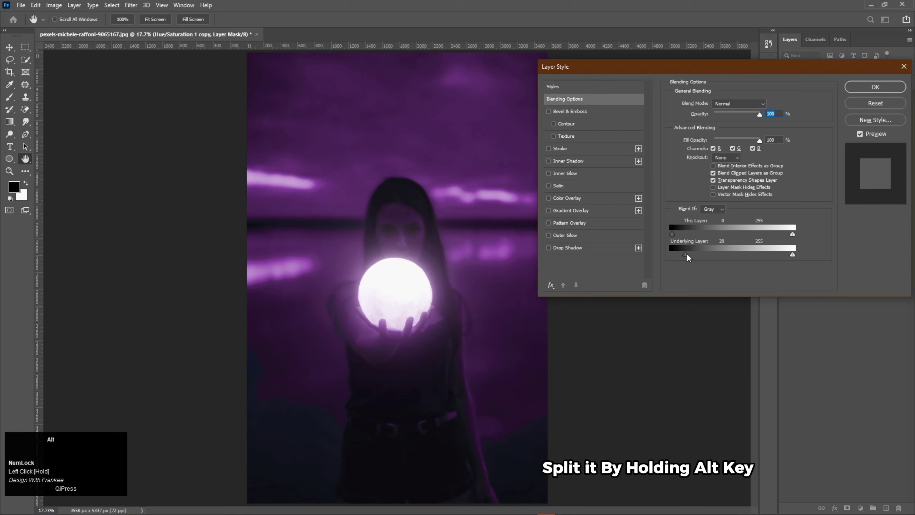
drag(689, 258, 715, 262)
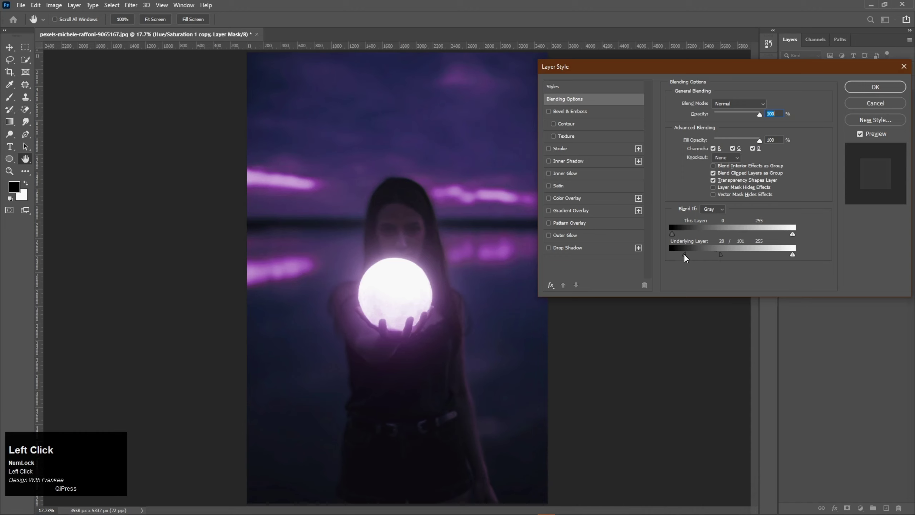
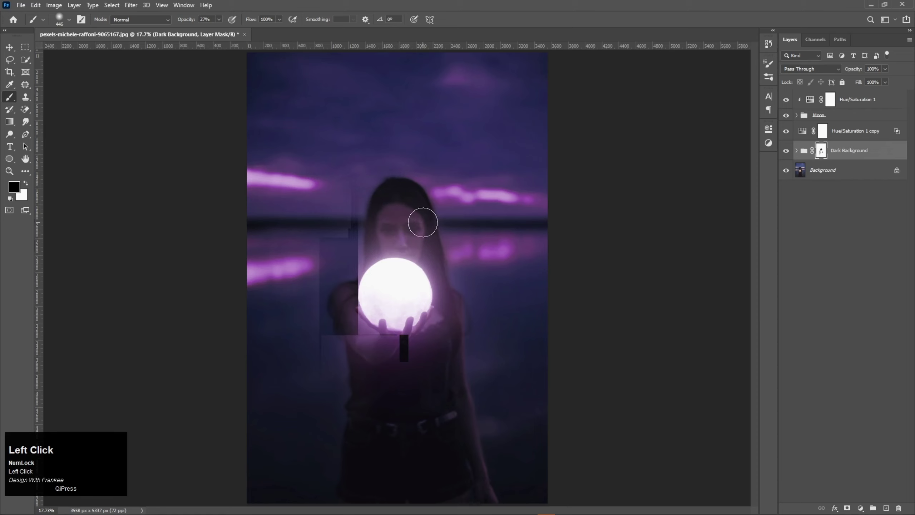
Step: Finish masking the Dark Background group around the subject and fit the image on screen
key(v)
click(792, 157)
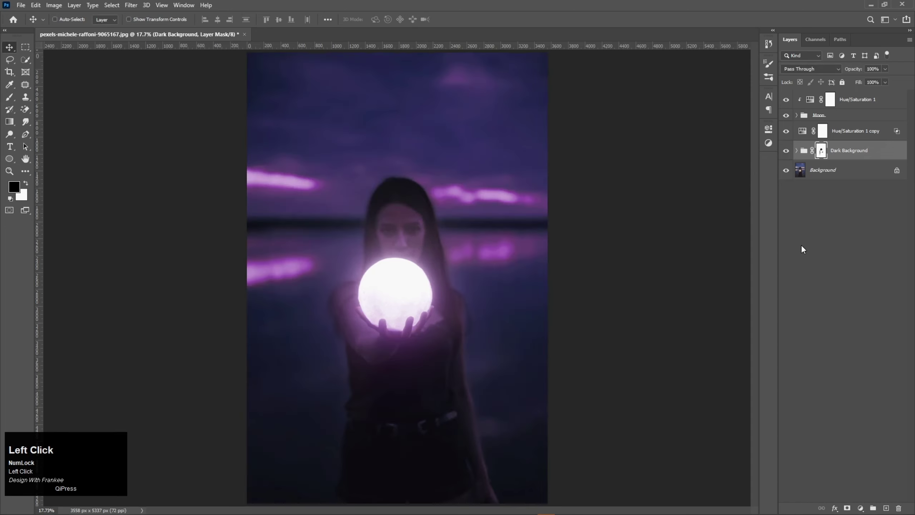
click(803, 249)
key(ctrl+0)
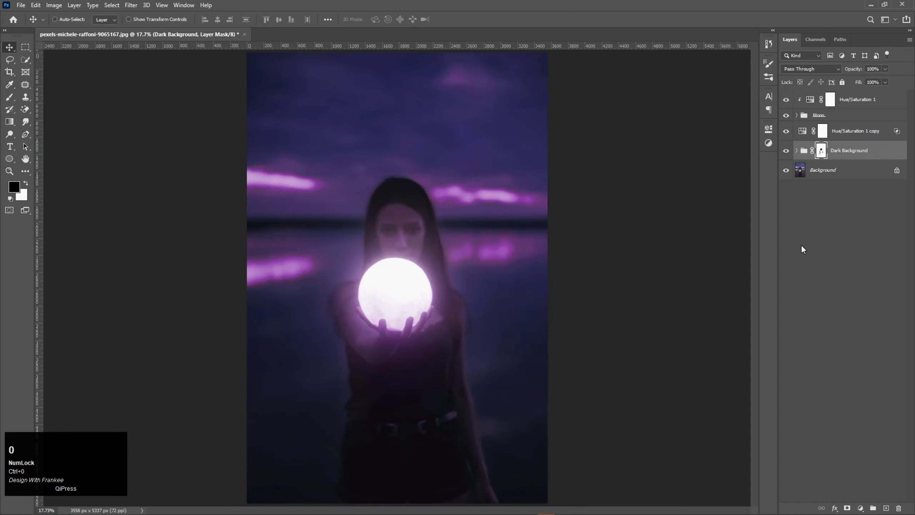
Step: Add a Brightness/Contrast adjustment above Hue/Saturation 1 with brightness -32 and contrast 8
click(876, 105)
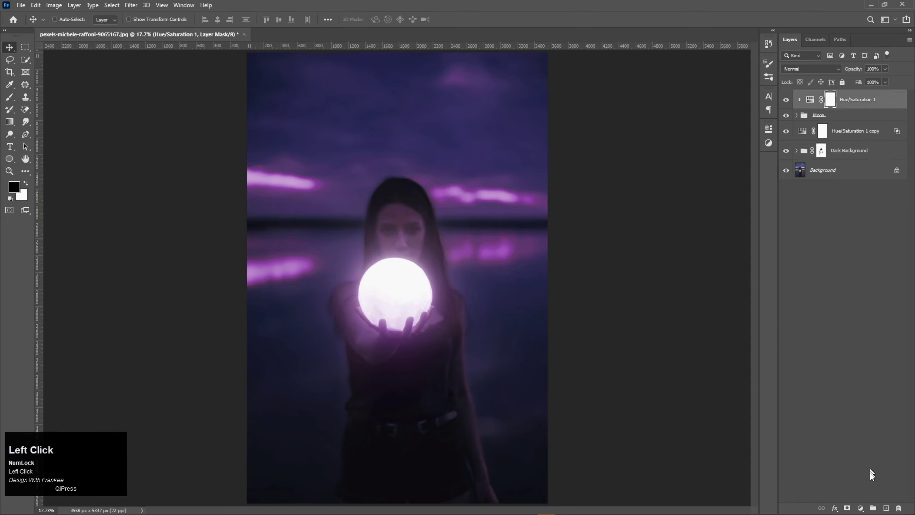
drag(863, 509, 741, 131)
click(680, 188)
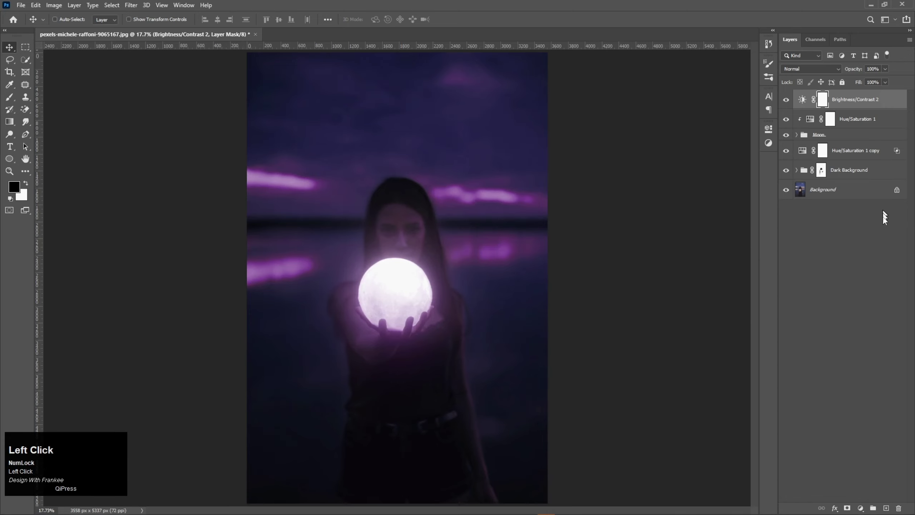
click(865, 507)
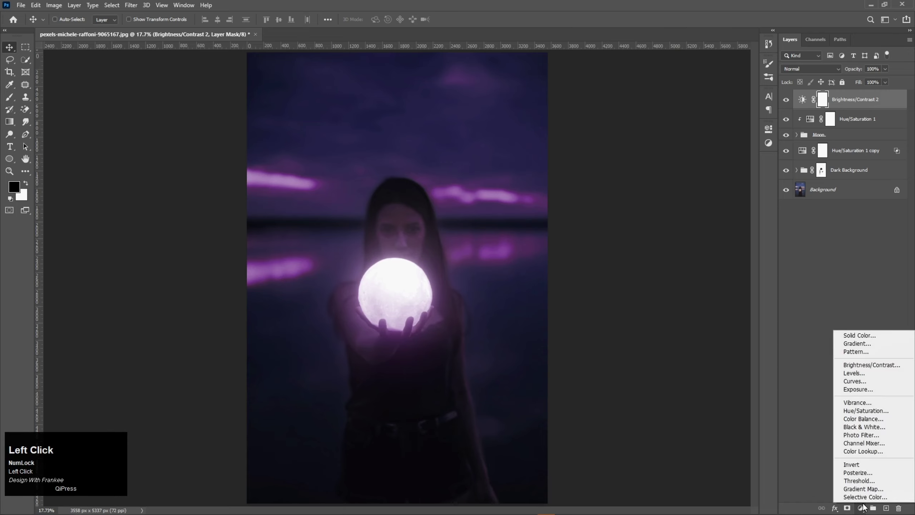
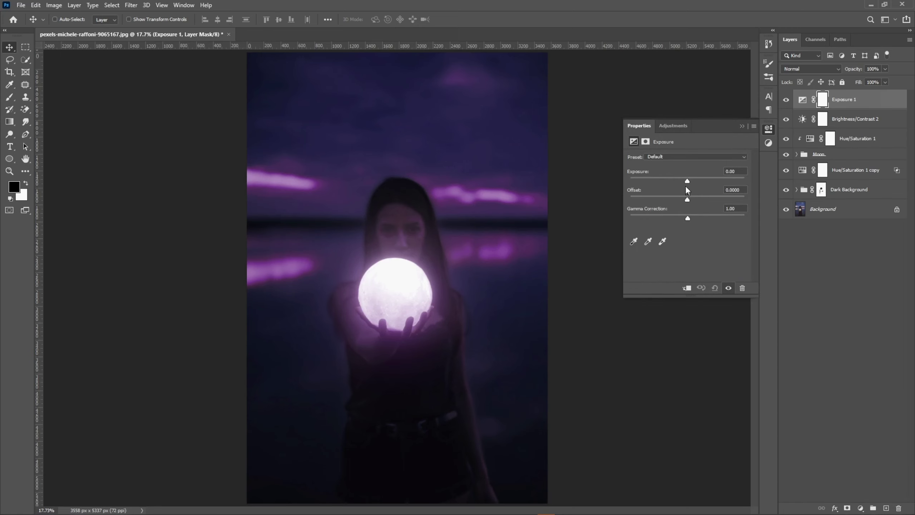
Step: Add Exposure (+0.11, gamma 0.96), then Selective Color with Blacks black +2%
click(684, 186)
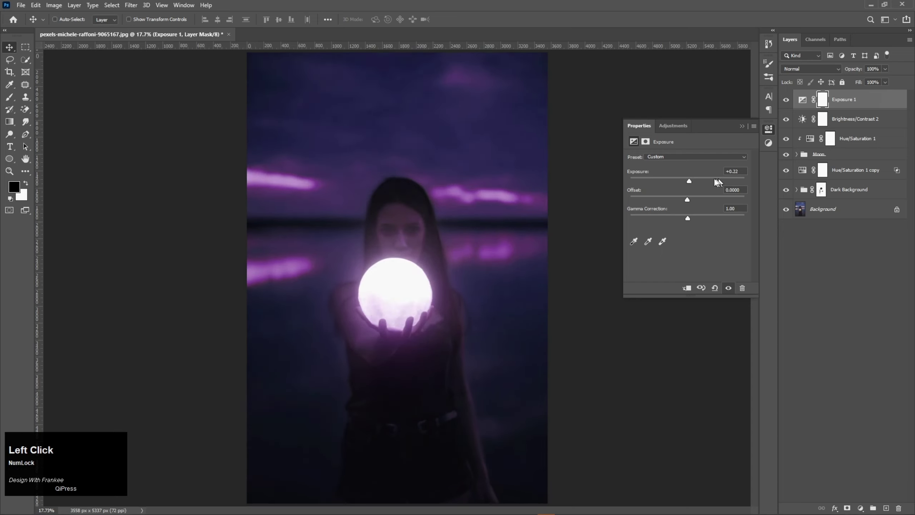
drag(690, 187, 734, 159)
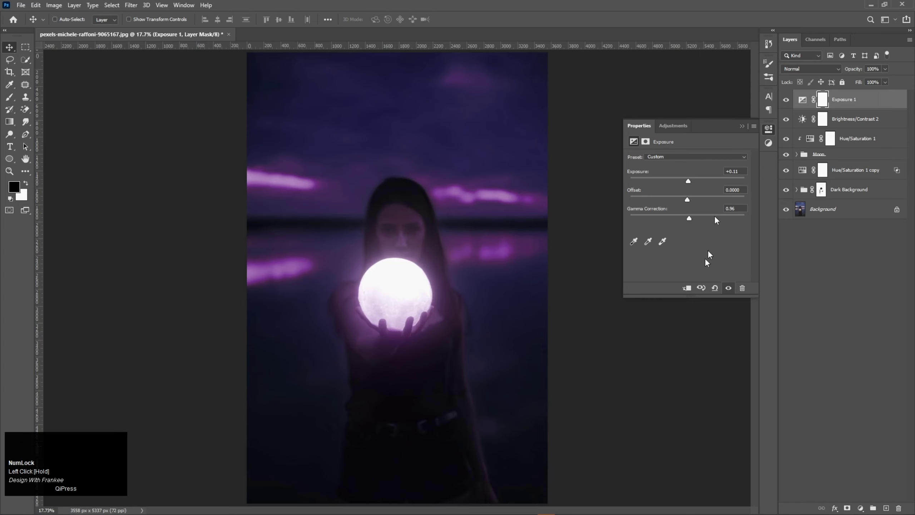
drag(744, 133, 690, 247)
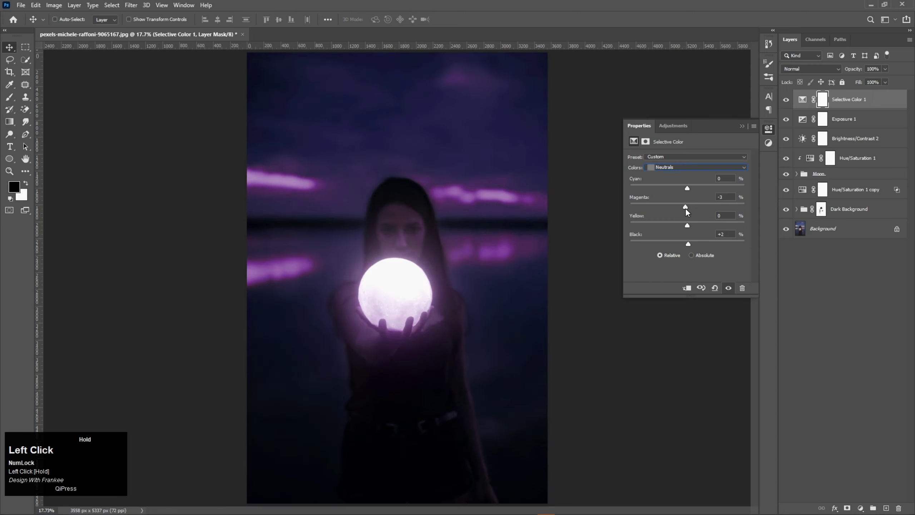
Step: Set Neutrals magenta to -3% in Selective Color and compare against the original Background
click(690, 247)
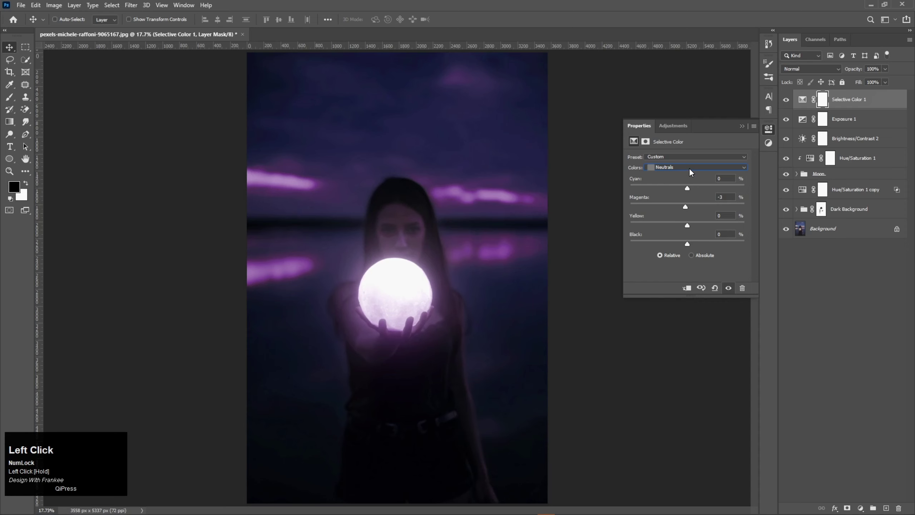
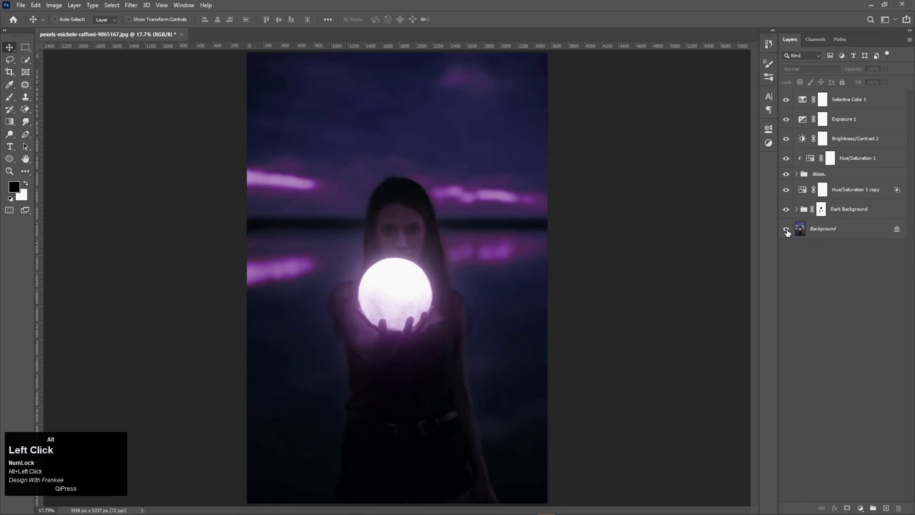
click(817, 305)
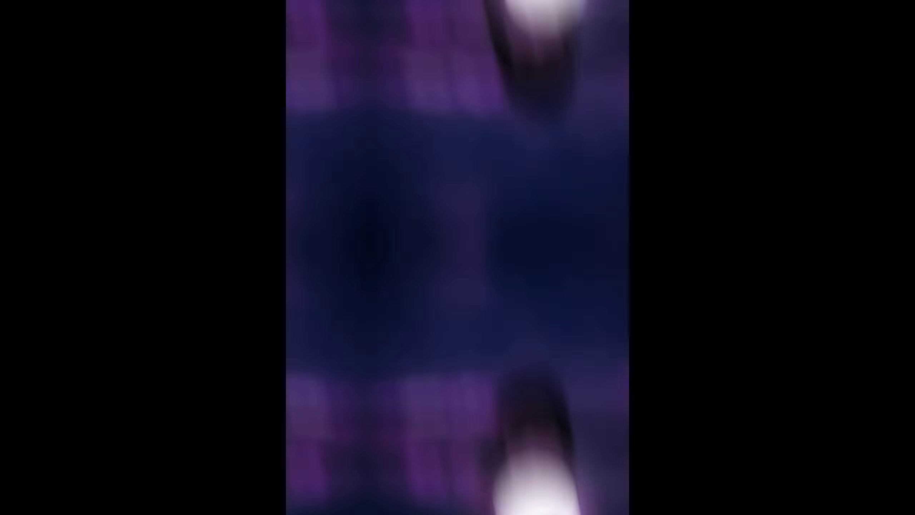